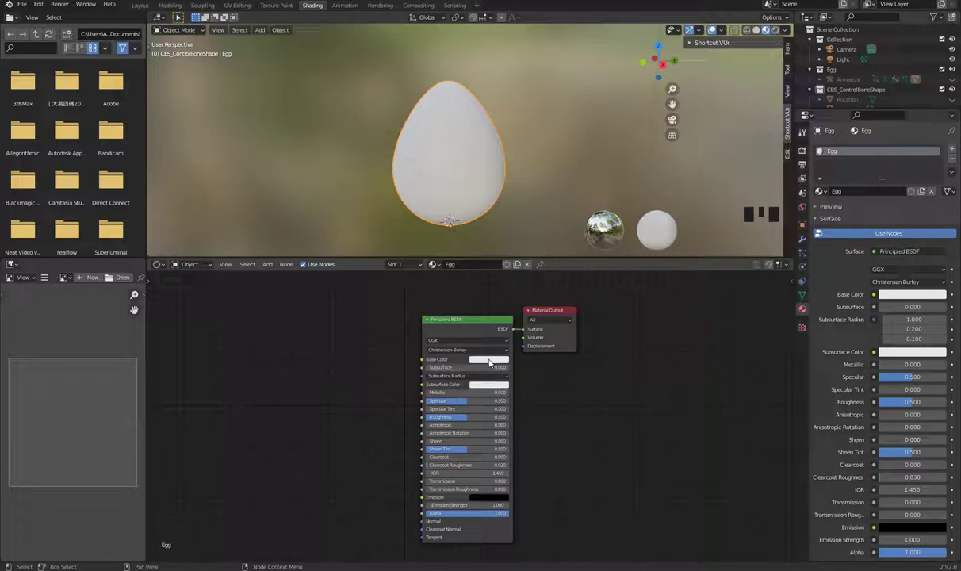
Step: Pick a cream-yellow base colour on the egg's Principled BSDF node
click(491, 361)
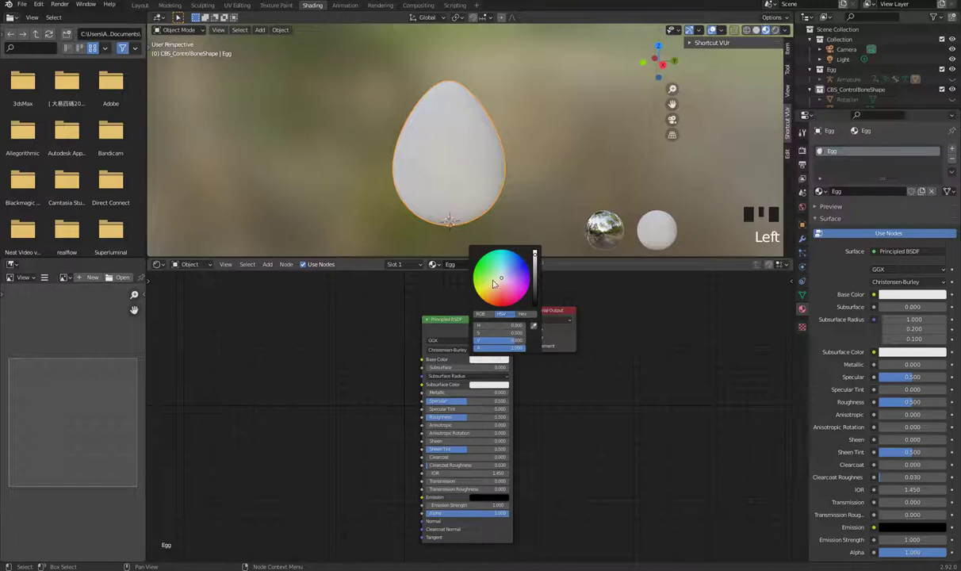
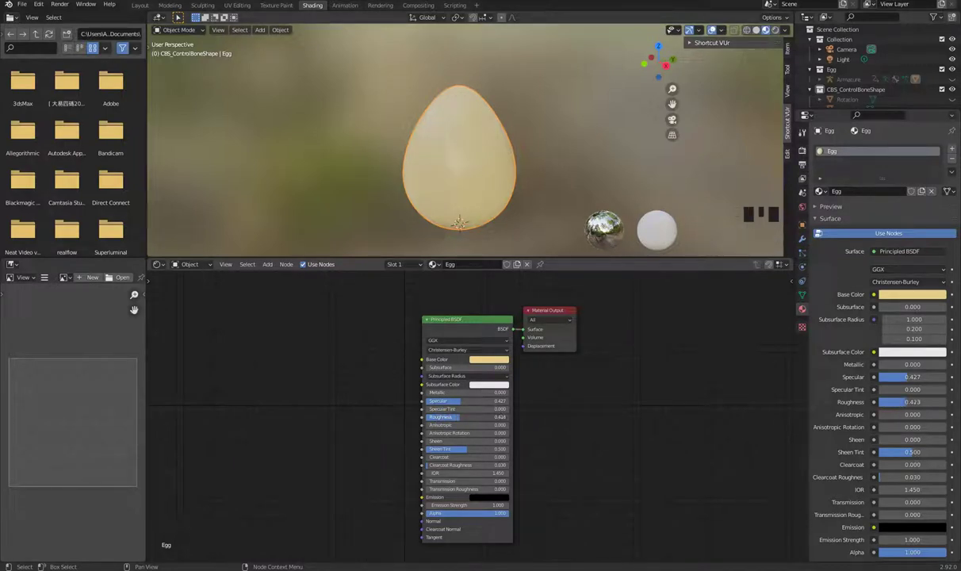
Step: Lower the egg material's roughness slightly, from 0.423 to 0.418
scroll(up, 3)
drag(517, 173, 503, 161)
scroll(up, 3)
scroll(down, 3)
drag(518, 177, 488, 354)
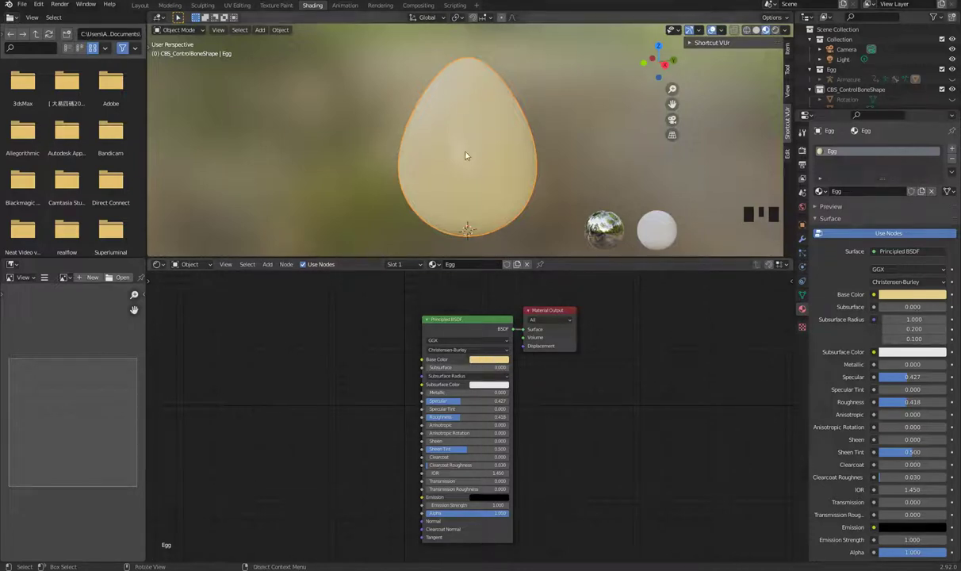
click(250, 369)
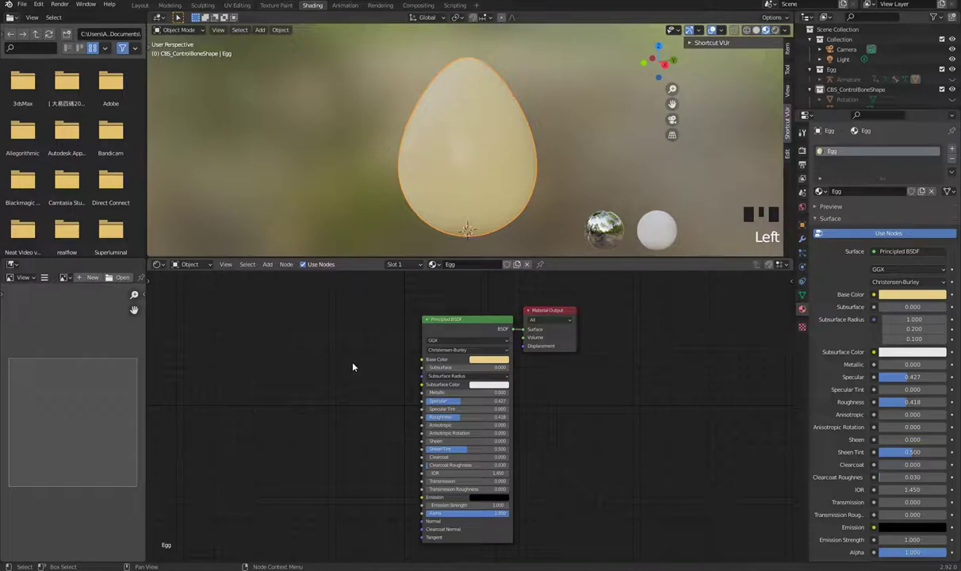
Step: Reposition the BSDF node, then raise specular to 0.591 and lower roughness to 0.259
click(483, 320)
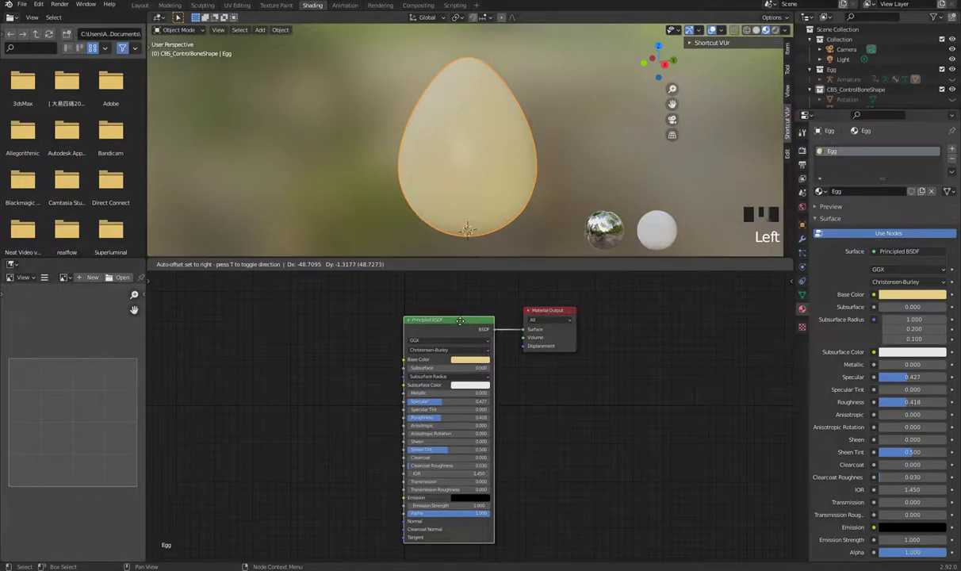
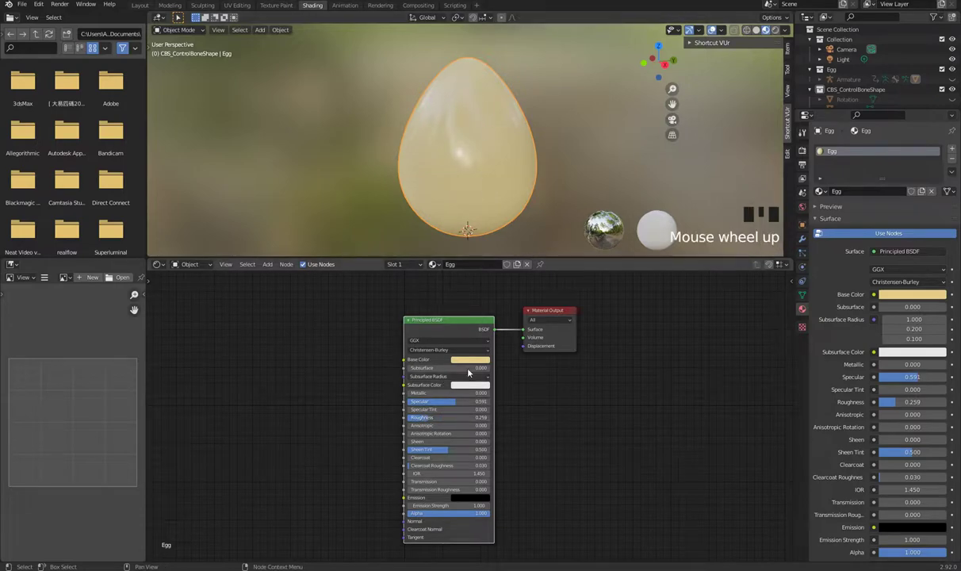
scroll(up, 3)
drag(529, 119, 509, 120)
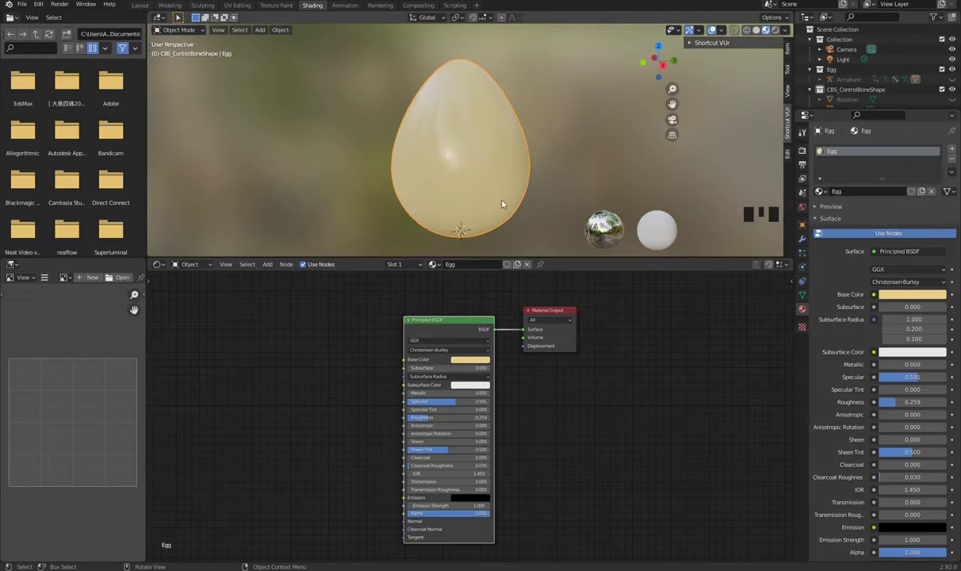